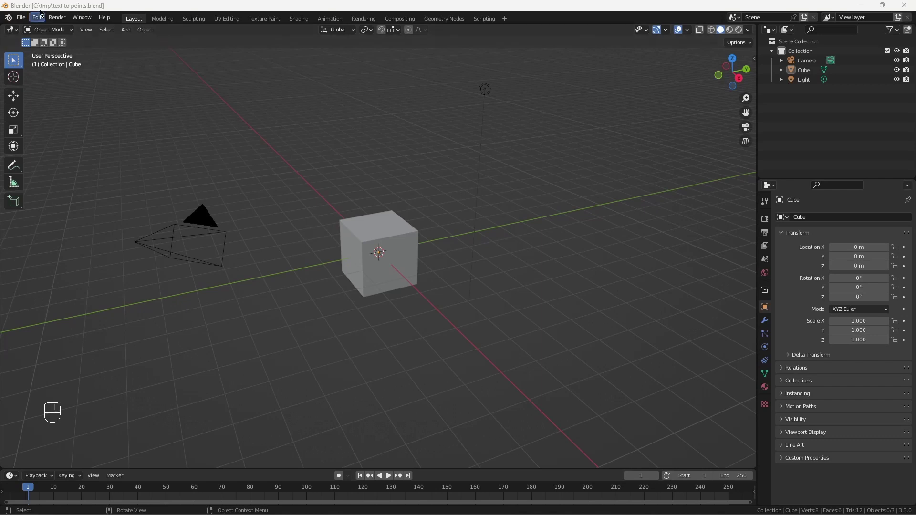
Enlarge the lower area into a Geometry Node Editor and create a new node tree on the cube
drag(40, 19, 175, 197)
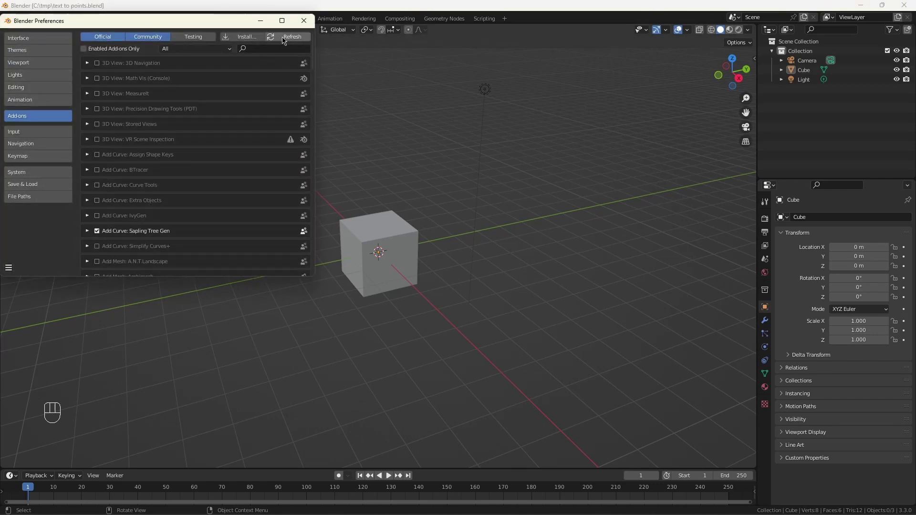
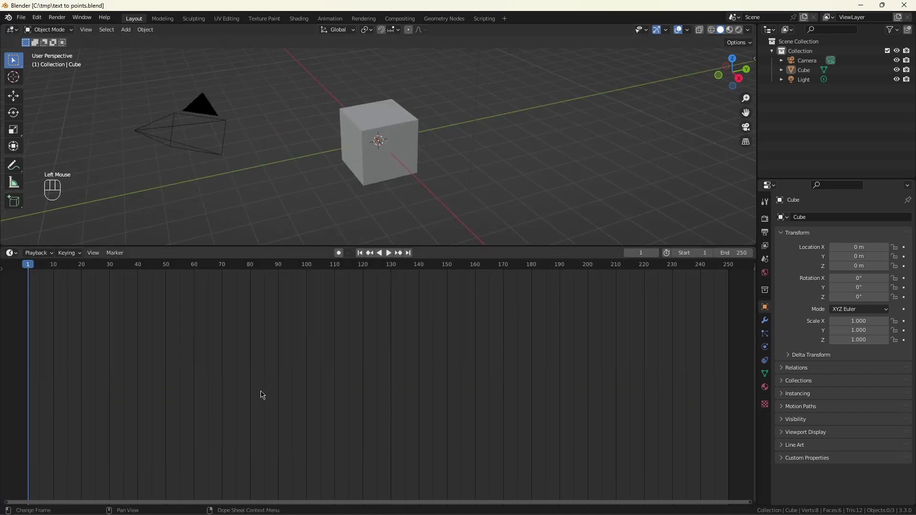
drag(17, 255, 63, 333)
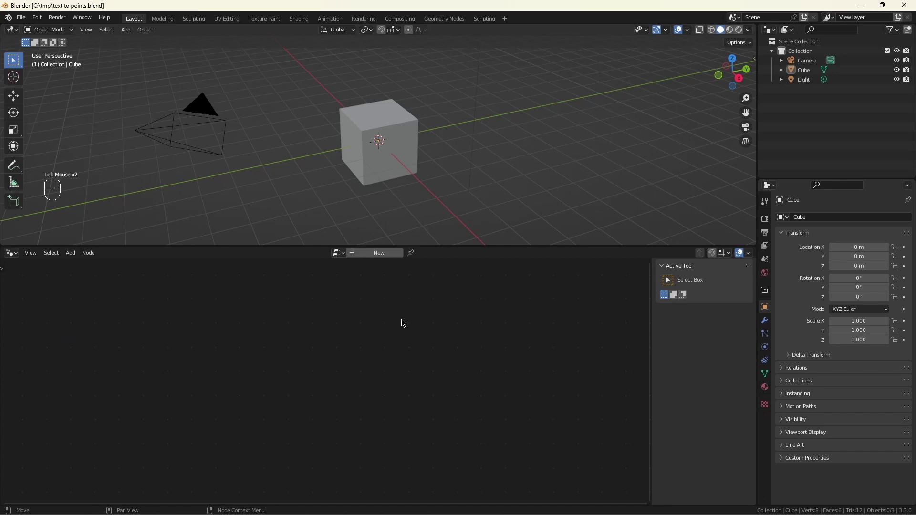
click(373, 258)
scroll(down, 3)
drag(226, 402, 320, 480)
key(x)
scroll(up, 3)
click(230, 341)
Add a Curve Circle node feeding a Reverse Curve node
scroll(up, 3)
key(shift+a)
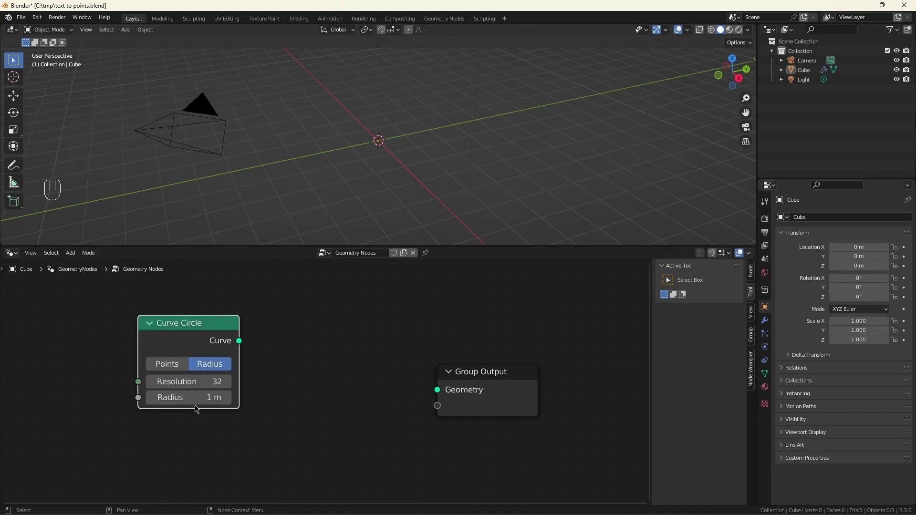
click(197, 393)
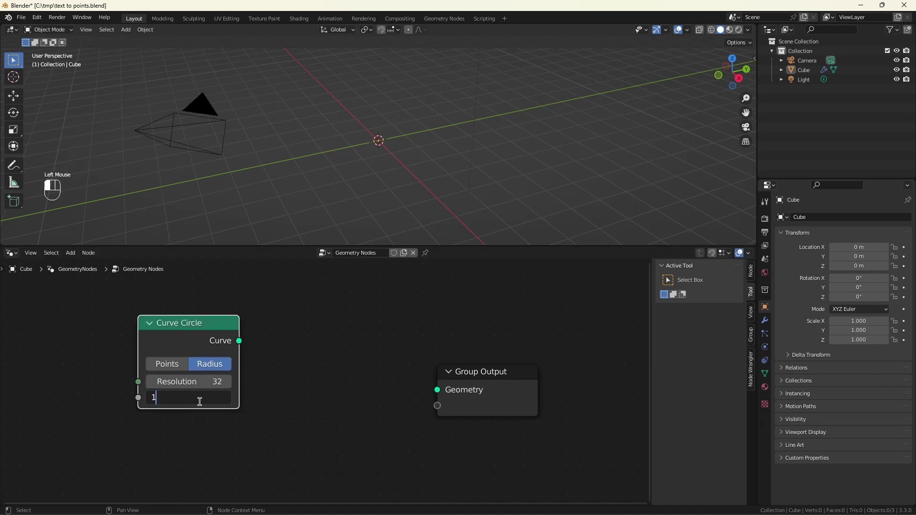
click(197, 322)
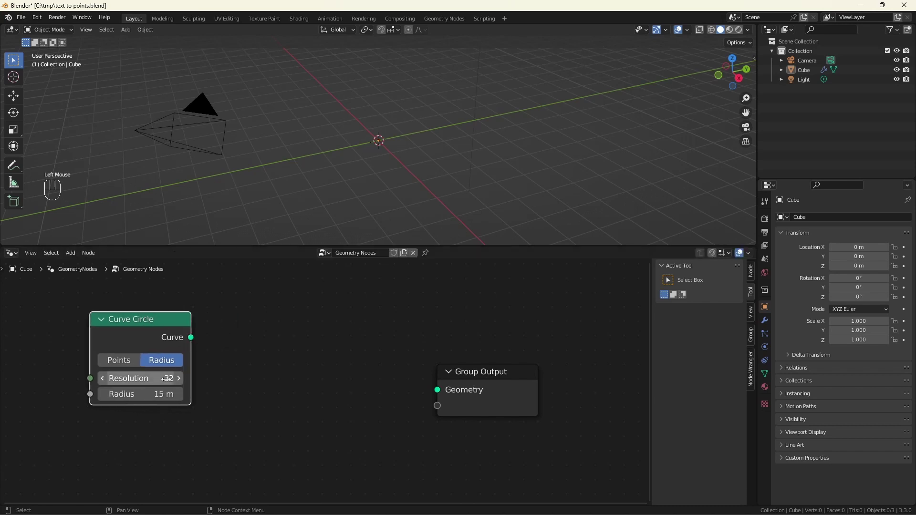
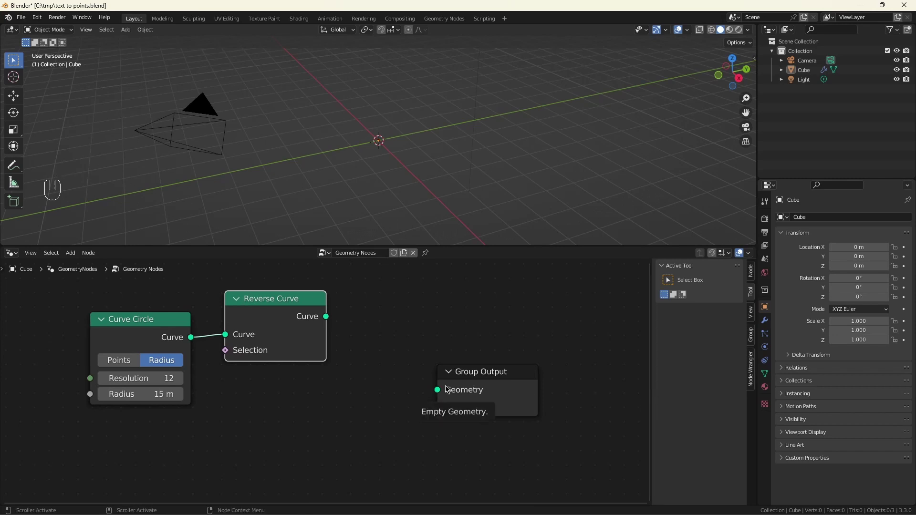
Move Group Output right and link Reverse Curve's Curve into its Geometry input
drag(514, 373, 562, 367)
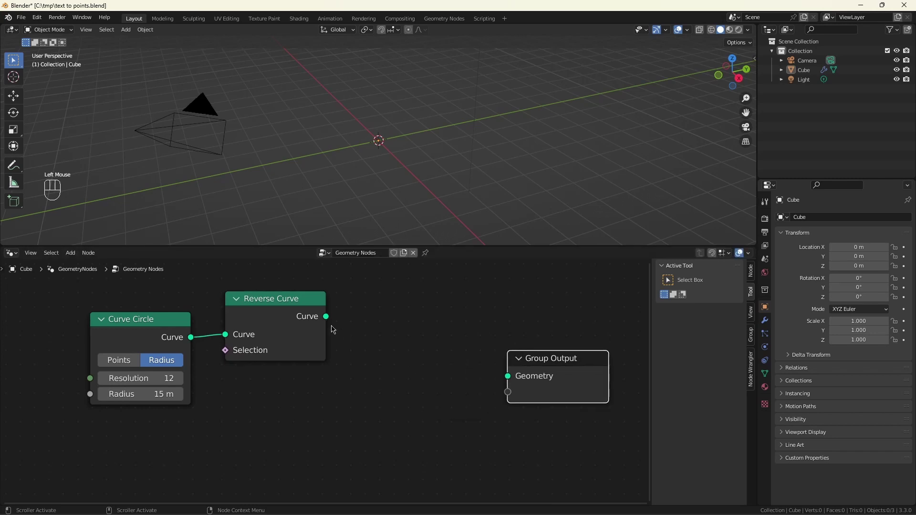
drag(329, 319, 455, 391)
scroll(down, 3)
drag(380, 394, 652, 407)
Pan and zoom to check the links and the 12-sided circle in the viewport
scroll(up, 3)
scroll(down, 3)
drag(396, 112, 391, 160)
scroll(up, 3)
scroll(down, 3)
scroll(down, 3)
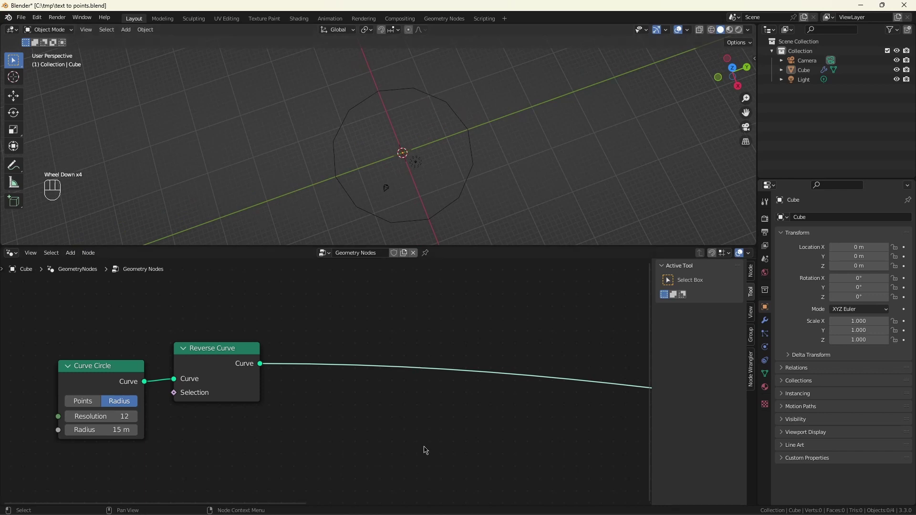
scroll(down, 3)
scroll(up, 3)
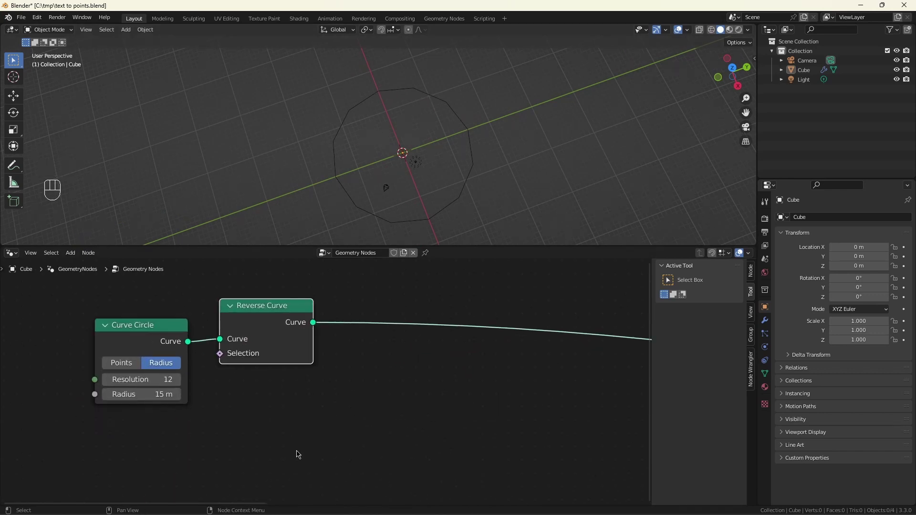
Drop two Store Named Attribute nodes onto the curve link, the first named Letter Pos
key(shift+a)
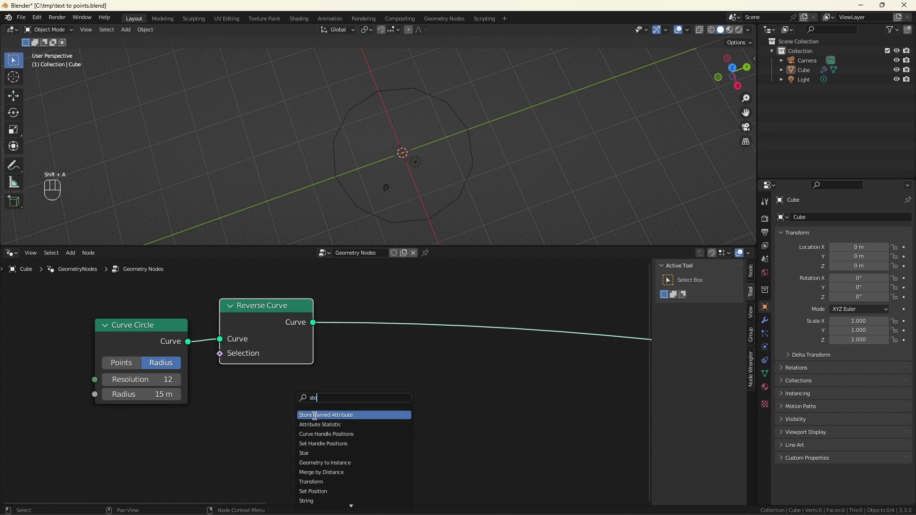
drag(396, 342, 404, 387)
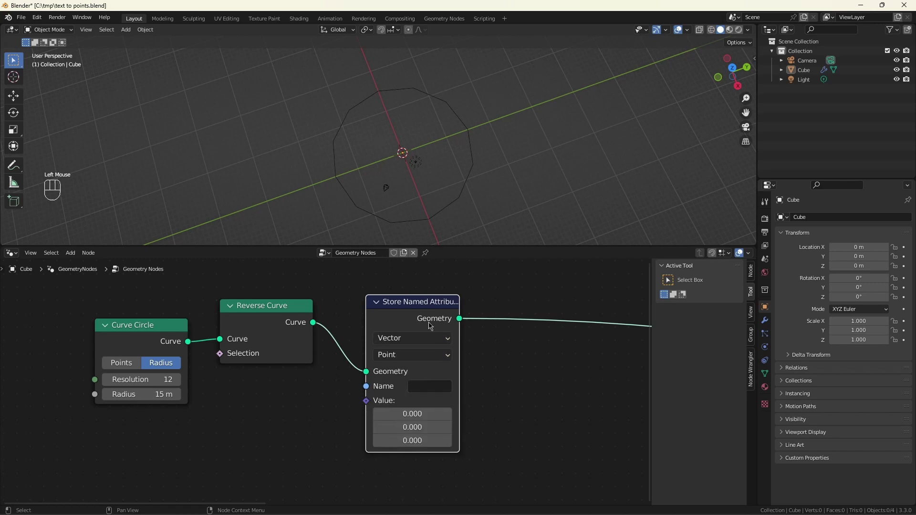
click(425, 317)
key(shift+d)
click(537, 311)
Feed a Position node into the first Value and a Curve Tangent node into the second
drag(366, 412, 303, 422)
click(304, 427)
click(423, 385)
key(t)
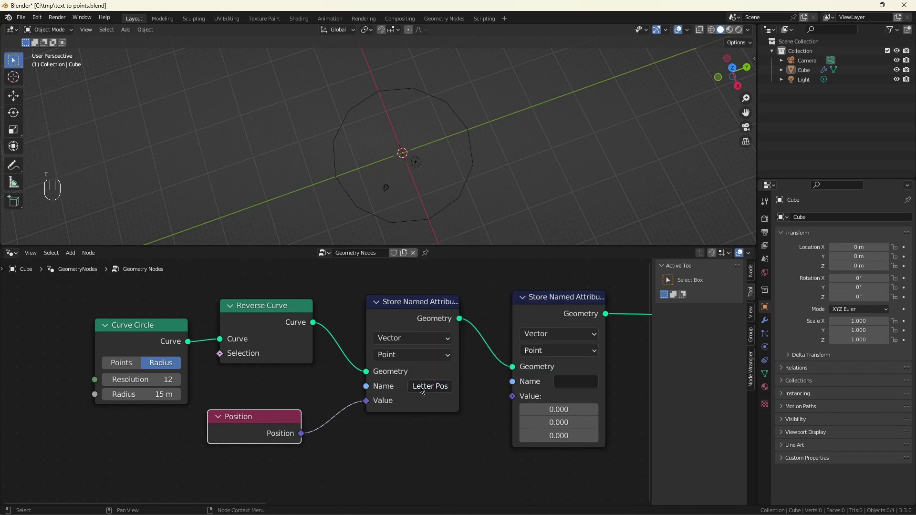
drag(515, 401, 430, 419)
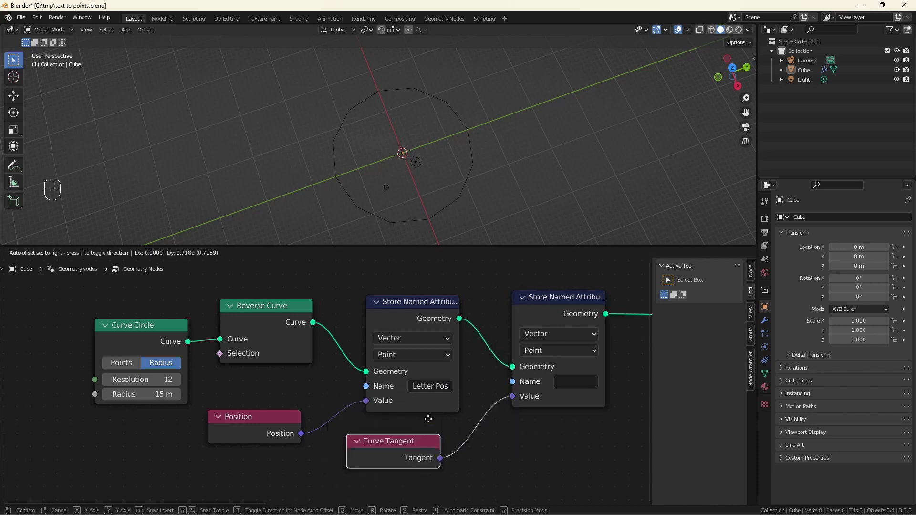
click(414, 423)
drag(570, 380, 587, 399)
key(t)
Name the second stored attribute Letter Tan
scroll(down, 3)
scroll(up, 3)
click(393, 317)
scroll(up, 3)
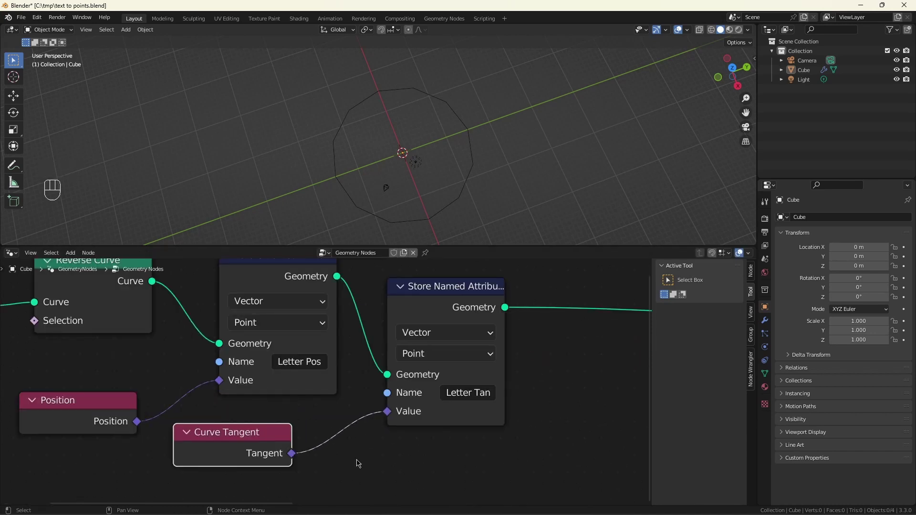
scroll(down, 3)
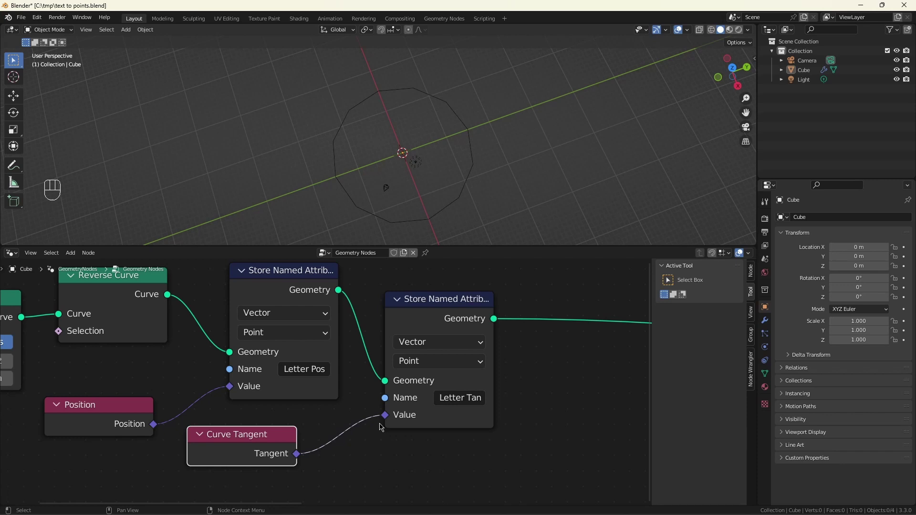
scroll(down, 3)
scroll(up, 3)
click(203, 441)
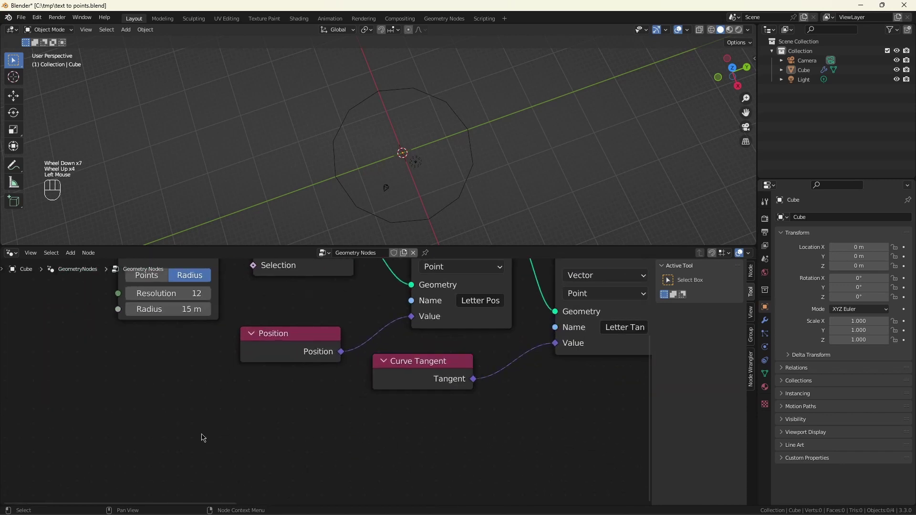
Add a String to Curves node with the string Hello World
key(shift+a)
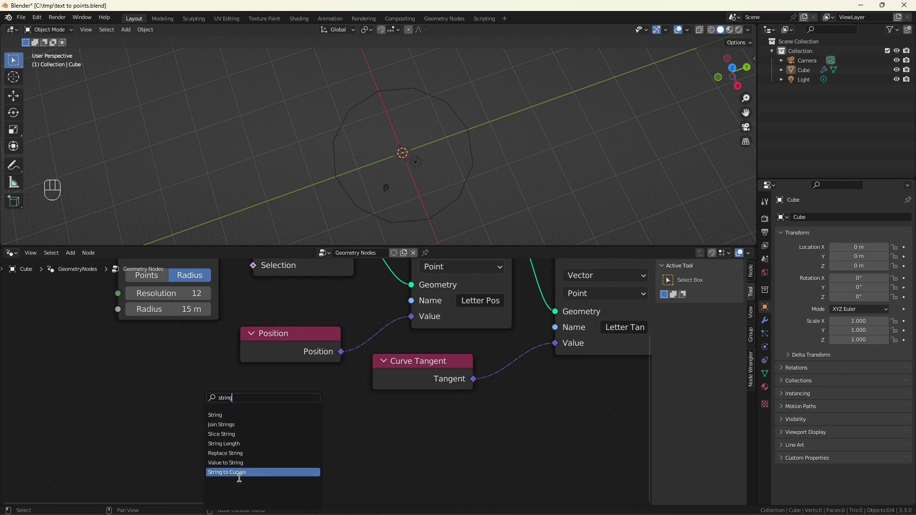
scroll(down, 3)
scroll(up, 3)
scroll(down, 3)
click(257, 473)
scroll(down, 3)
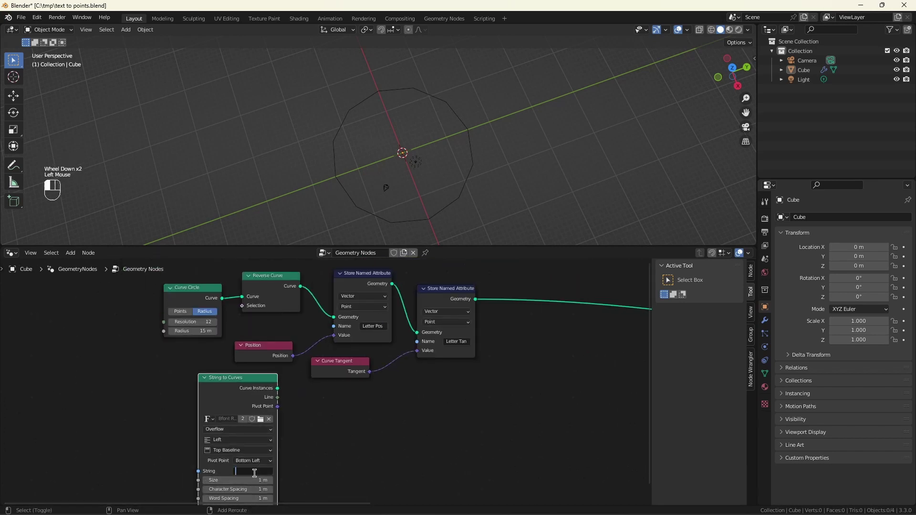
key(l)
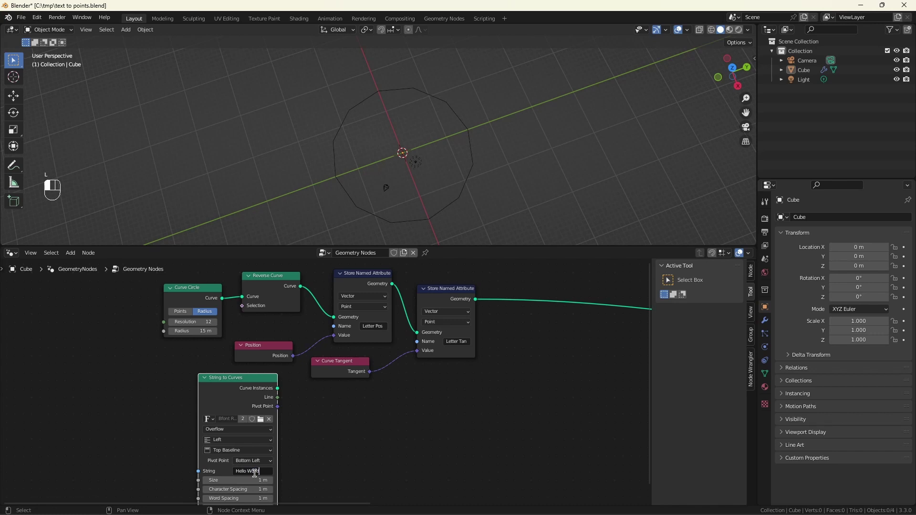
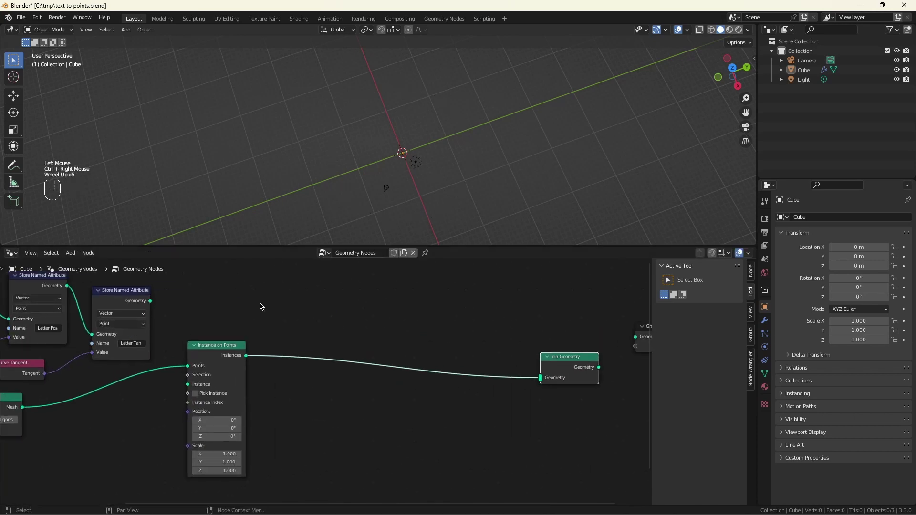
Wire the circle and letter instances through Instance on Points and Join Geometry to the output
drag(153, 305, 545, 384)
drag(600, 372, 633, 344)
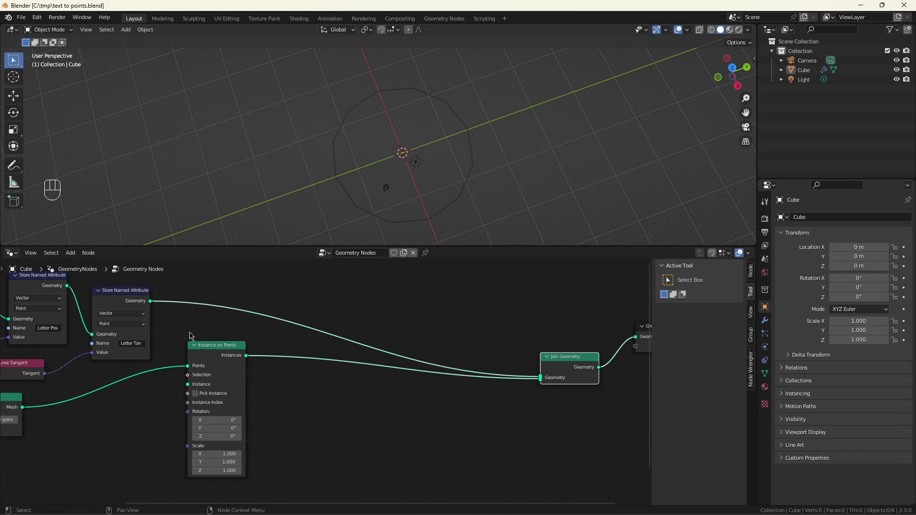
drag(151, 303, 151, 304)
drag(186, 352, 185, 373)
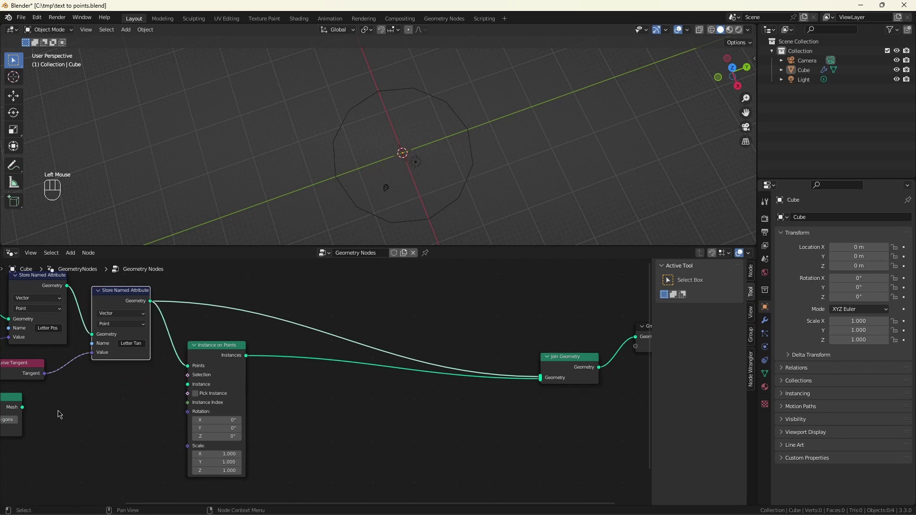
drag(22, 410, 199, 389)
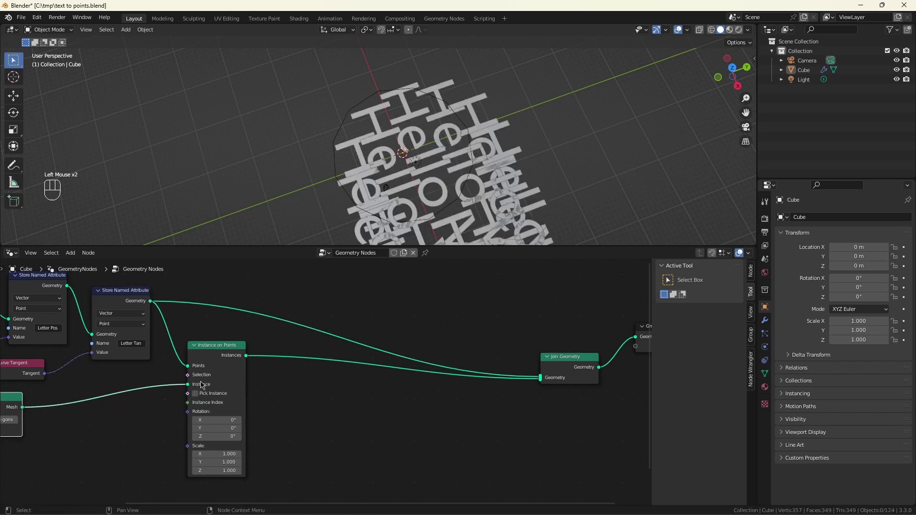
Enable Pick Instance so each point gets its own letter, then inspect the result
scroll(down, 3)
scroll(down, 3)
scroll(down, 3)
scroll(up, 3)
scroll(up, 3)
click(346, 358)
scroll(down, 3)
scroll(down, 3)
drag(405, 155, 462, 170)
scroll(up, 3)
drag(475, 160, 442, 137)
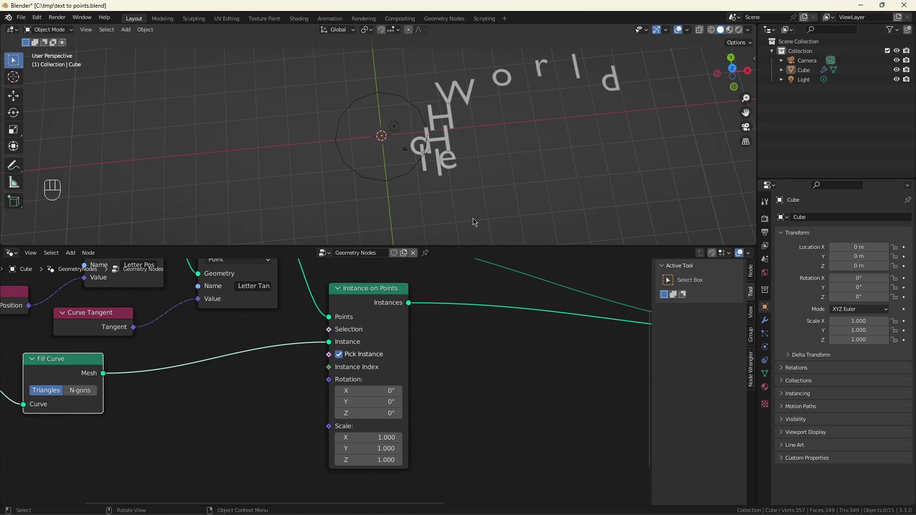
Insert an Integer Store Named Attribute named Letter Index after Instance on Points, fed by an Index node
key(ctrl+s)
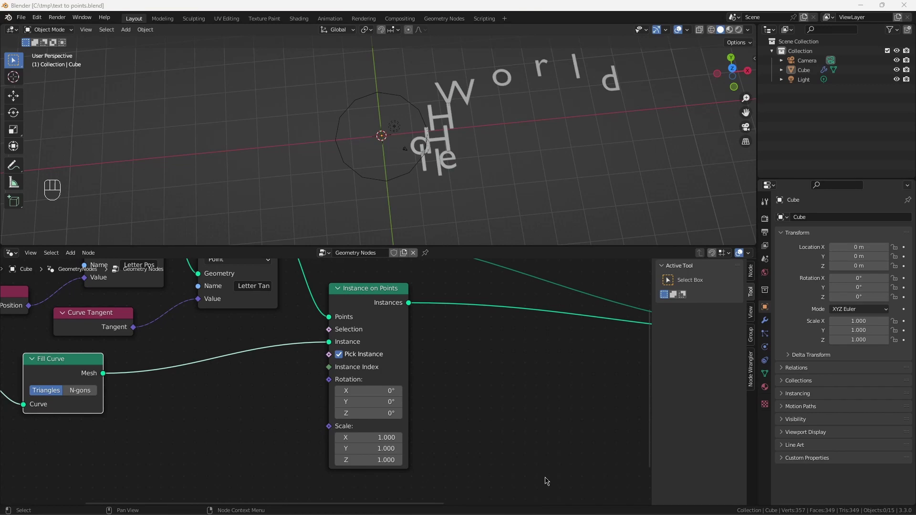
click(546, 437)
key(shift+a)
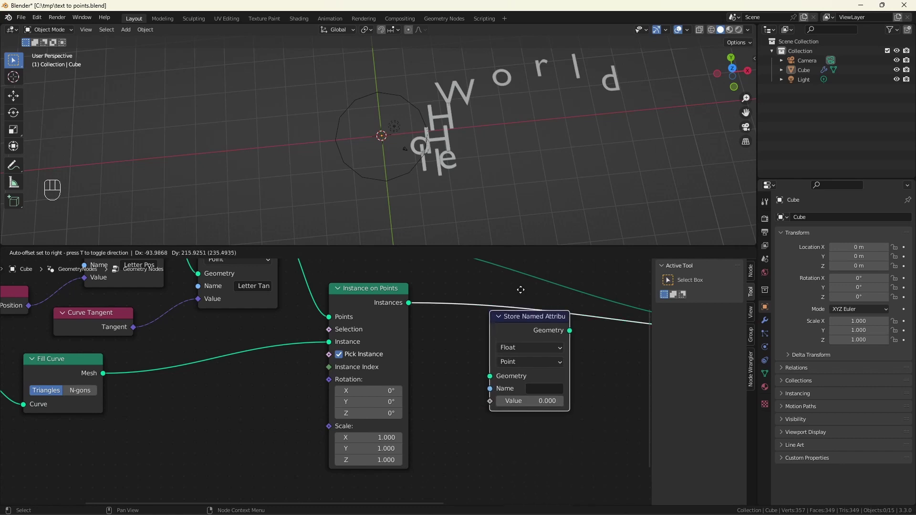
drag(532, 347, 527, 367)
click(491, 402)
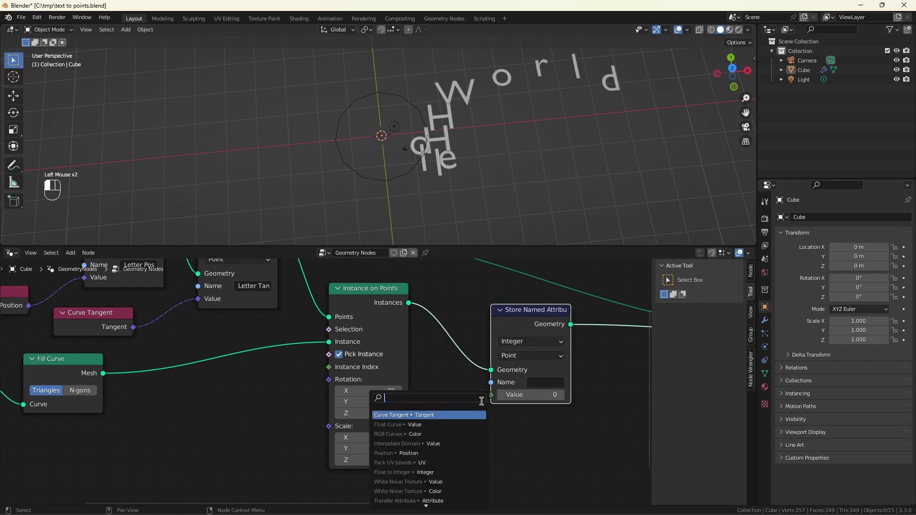
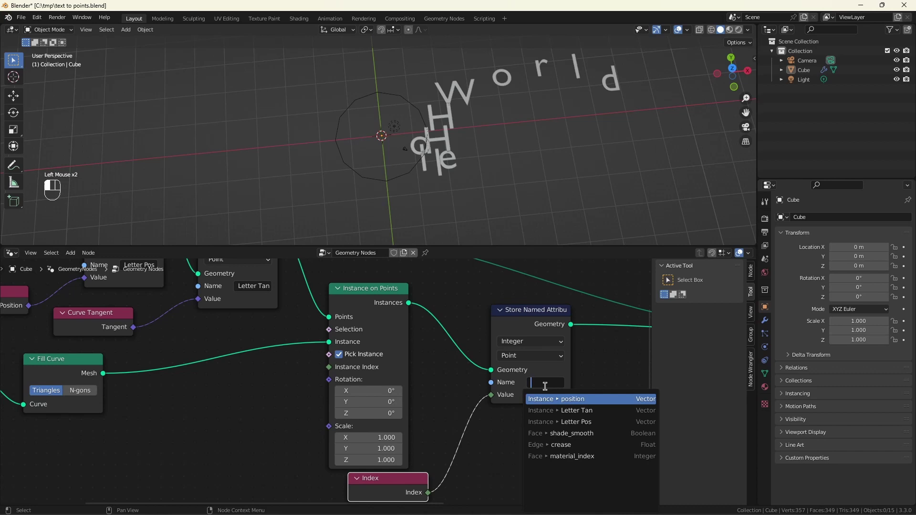
key(t)
key(BackSpace)
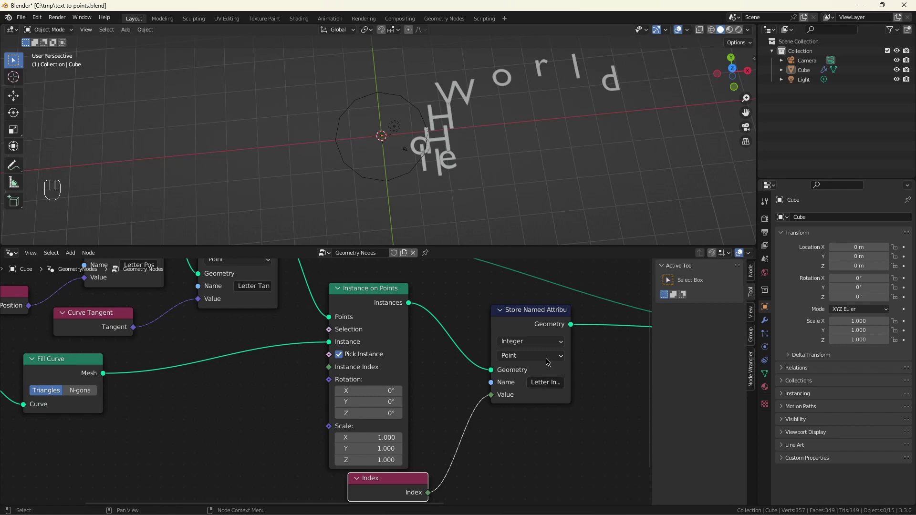
Insert a Set Position node with a Vector node feeding its Position
scroll(down, 3)
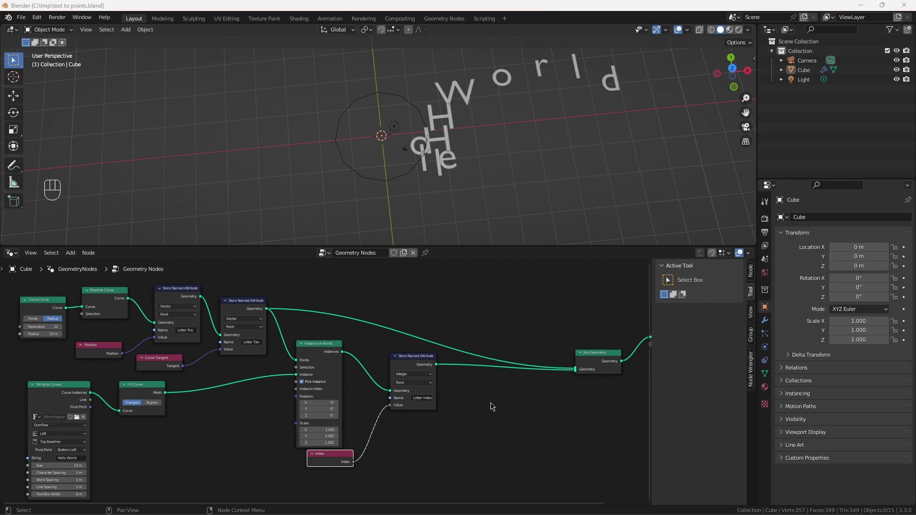
scroll(down, 3)
drag(455, 327, 539, 356)
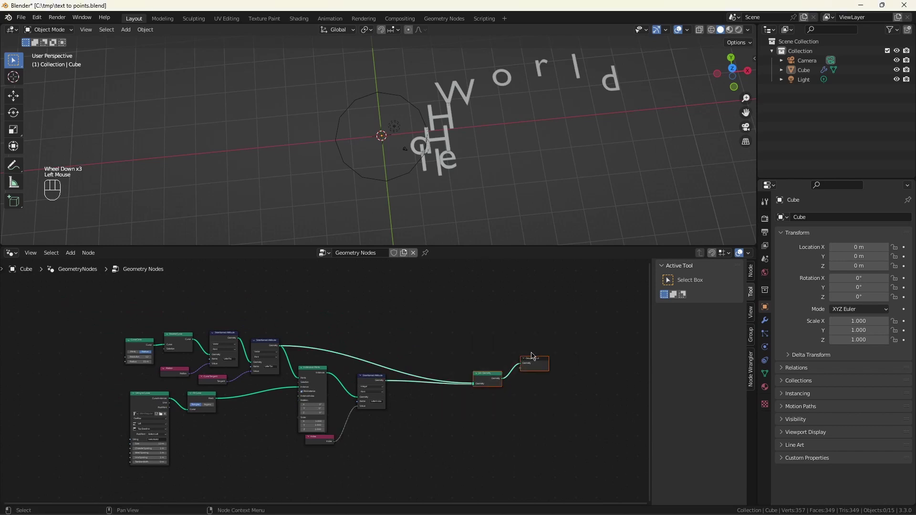
drag(531, 361, 708, 330)
scroll(up, 3)
click(361, 389)
key(shift+a)
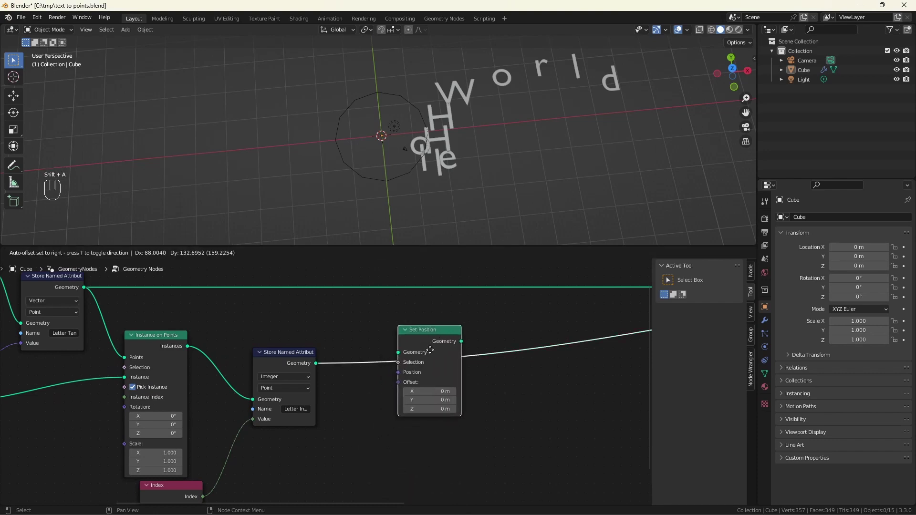
scroll(up, 3)
drag(416, 374, 345, 307)
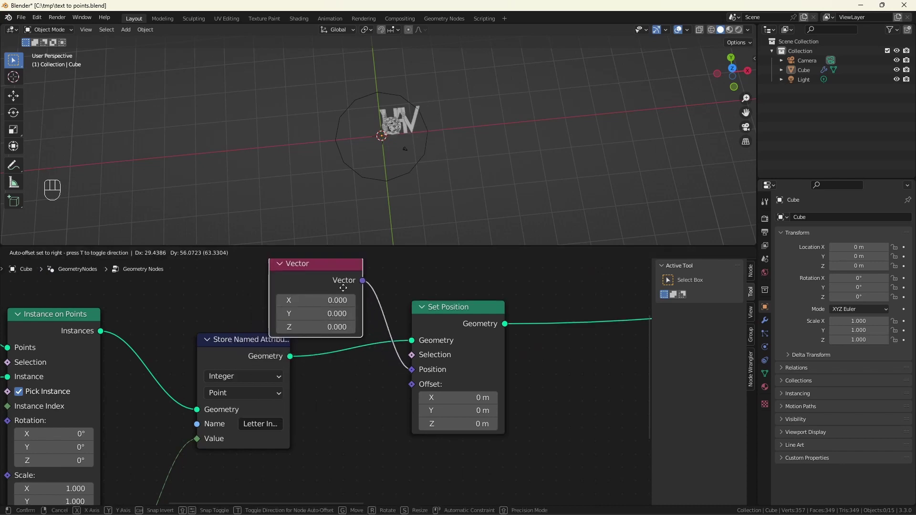
click(350, 288)
Insert a Realize Instances node after the Set Position
scroll(up, 3)
scroll(down, 3)
scroll(down, 3)
scroll(down, 3)
scroll(up, 3)
drag(446, 370, 382, 389)
drag(377, 385, 444, 406)
click(444, 402)
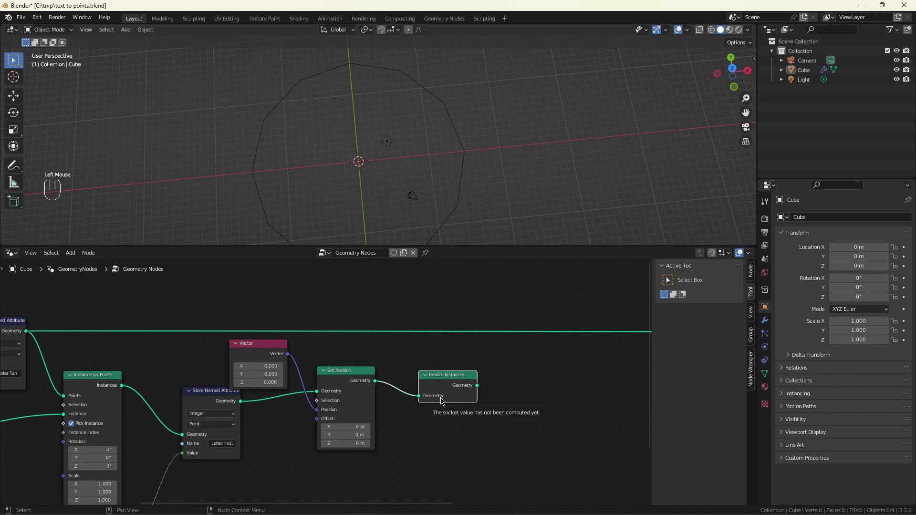
scroll(down, 3)
click(404, 382)
scroll(up, 3)
drag(408, 396, 447, 414)
click(457, 406)
Add a second Set Position between Realize Instances and Join Geometry
scroll(down, 3)
scroll(up, 3)
click(304, 446)
drag(346, 436, 572, 406)
scroll(down, 3)
scroll(up, 3)
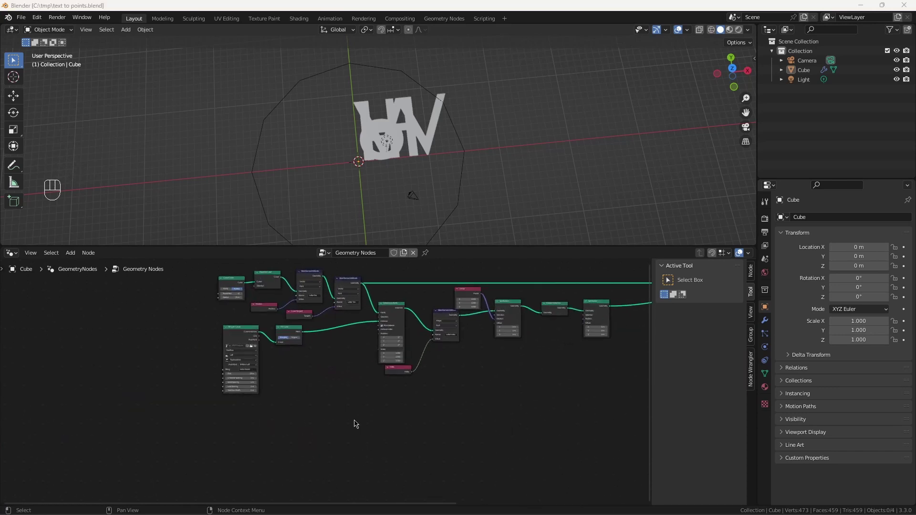
Add a Position node feeding the Value of a Vector Accumulate Field node
scroll(up, 3)
scroll(down, 3)
scroll(up, 3)
click(440, 388)
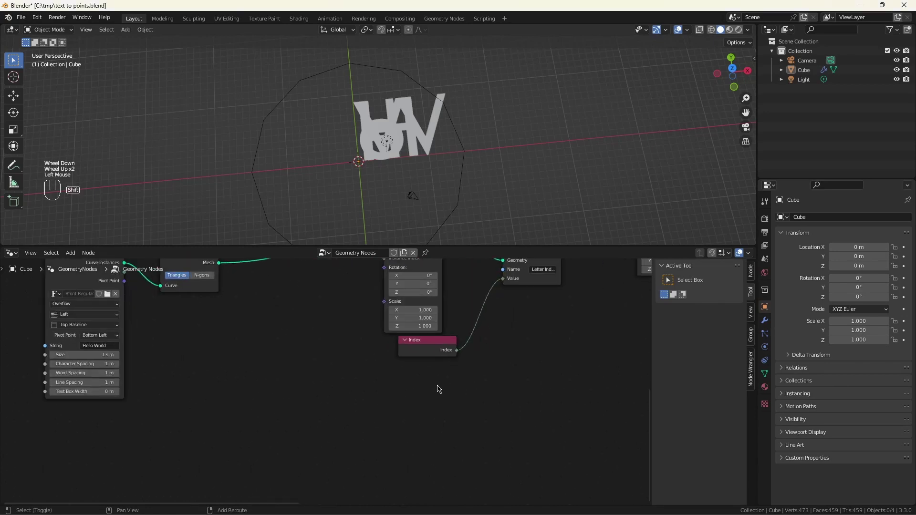
key(shift+a)
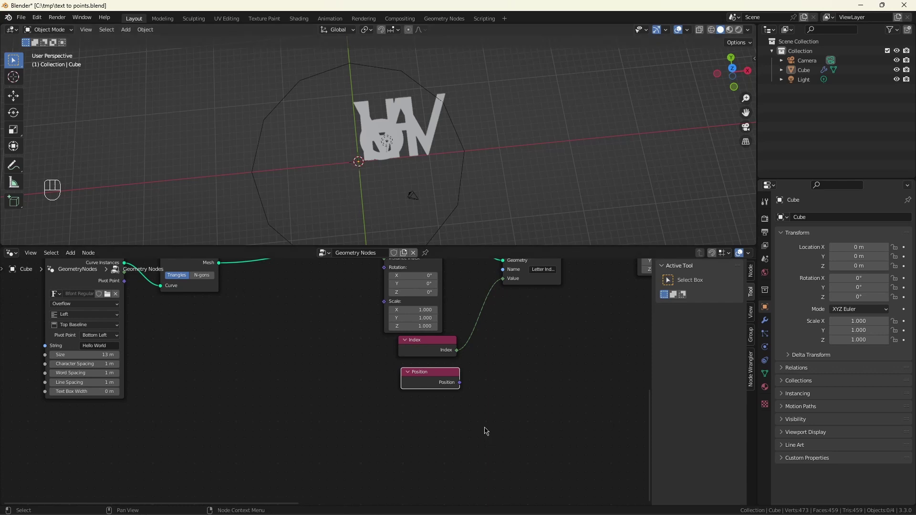
click(446, 376)
drag(449, 391, 511, 388)
key(c)
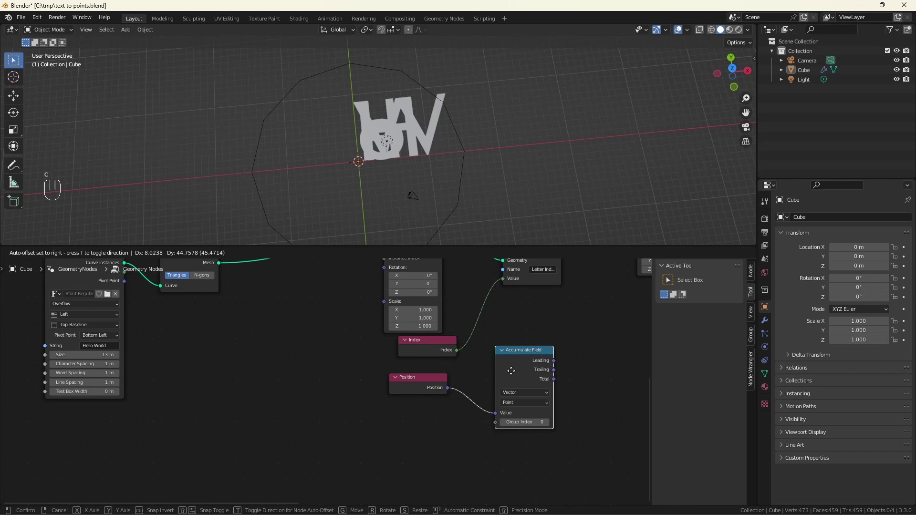
click(518, 367)
Duplicate the Accumulate Field node for summing offsets
scroll(down, 3)
scroll(up, 3)
click(556, 308)
key(shift+d)
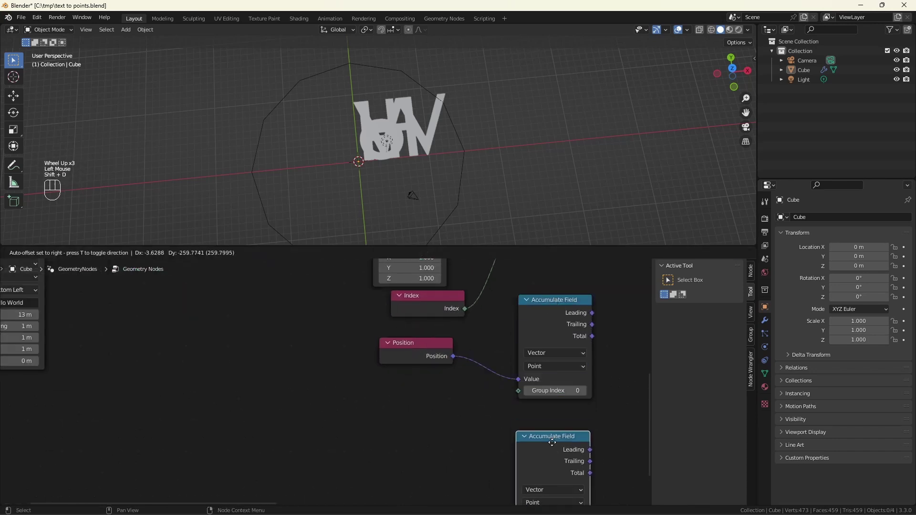
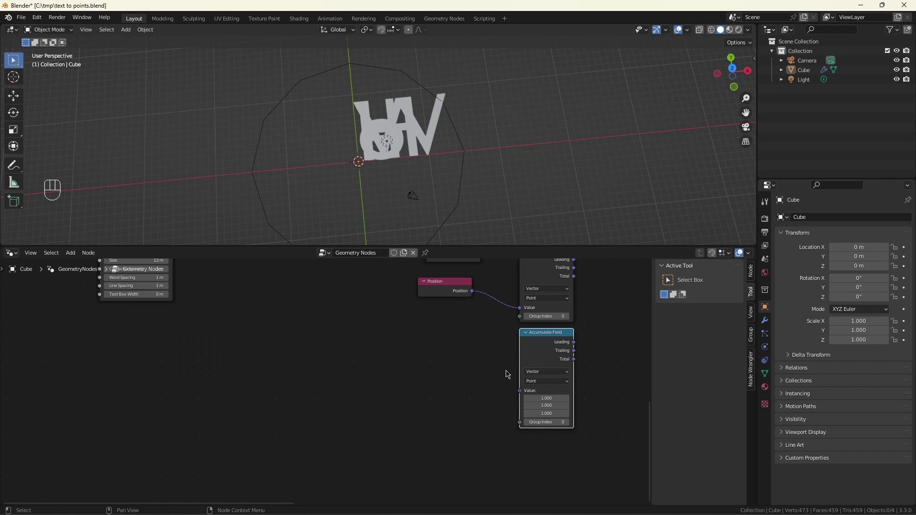
Feed an Integer Named Attribute Letter Index into both Accumulate Field Group Index sockets
scroll(up, 3)
drag(522, 317, 394, 359)
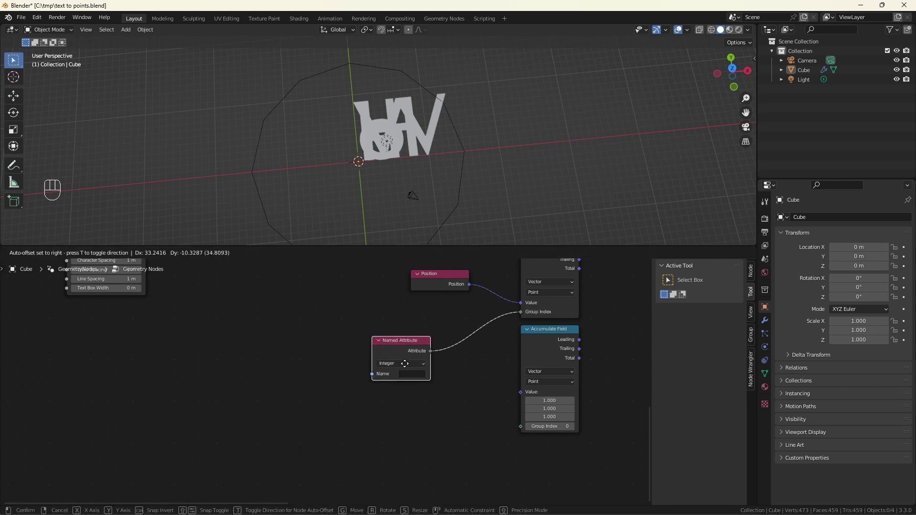
click(404, 370)
scroll(up, 3)
drag(425, 357, 552, 461)
drag(394, 378, 449, 486)
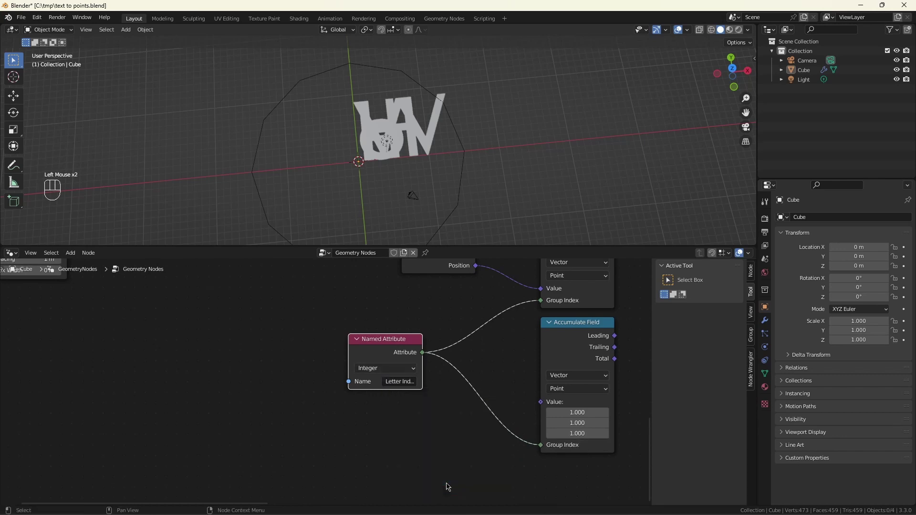
Set the Letter Index Store Named Attribute domain to Instance instead of Point
scroll(down, 3)
scroll(up, 3)
scroll(down, 3)
middle_click(510, 334)
scroll(up, 3)
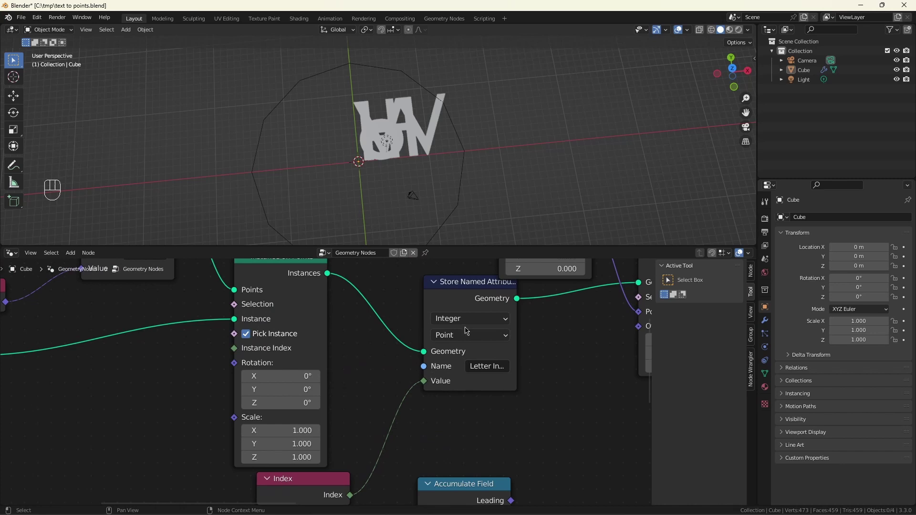
drag(464, 339, 467, 426)
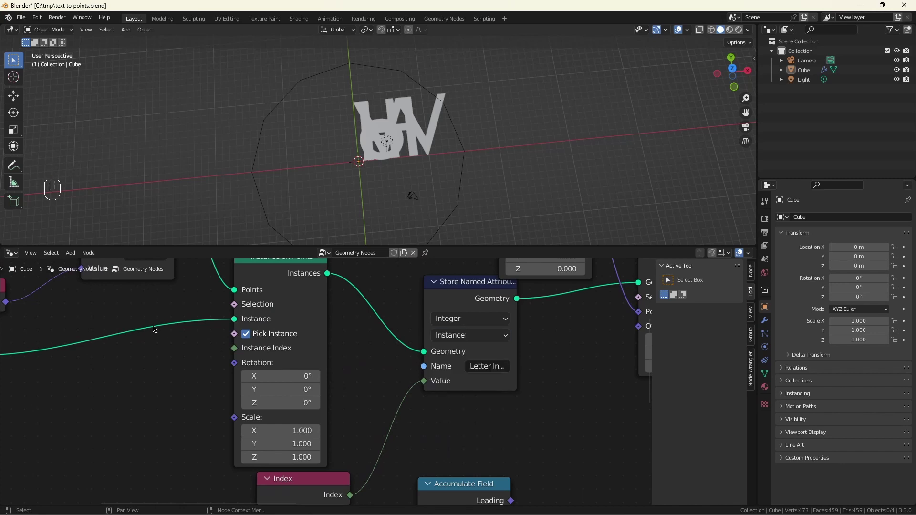
scroll(down, 3)
Rearrange the Multiply and neighbouring nodes to sit beside the final Set Position node
scroll(up, 3)
scroll(down, 3)
scroll(up, 3)
drag(282, 385, 337, 371)
click(343, 374)
drag(280, 475, 323, 398)
scroll(up, 3)
scroll(up, 3)
click(354, 370)
drag(377, 368, 464, 355)
click(458, 313)
scroll(down, 3)
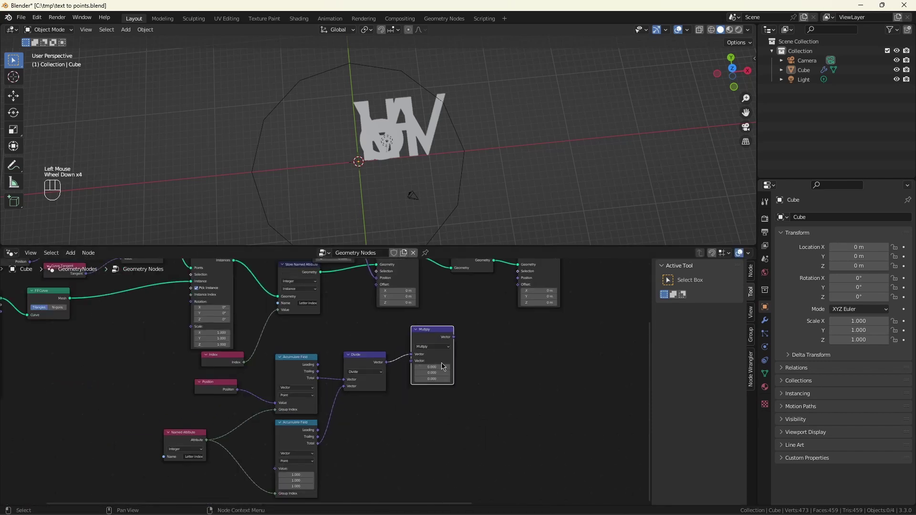
Link the Vector Multiply result into the Offset socket of the final Set Position node
click(441, 365)
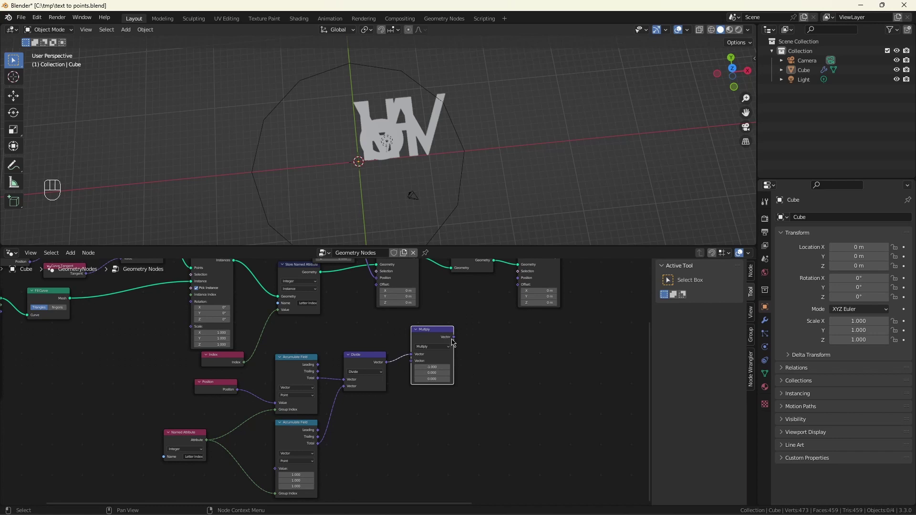
click(453, 345)
click(514, 296)
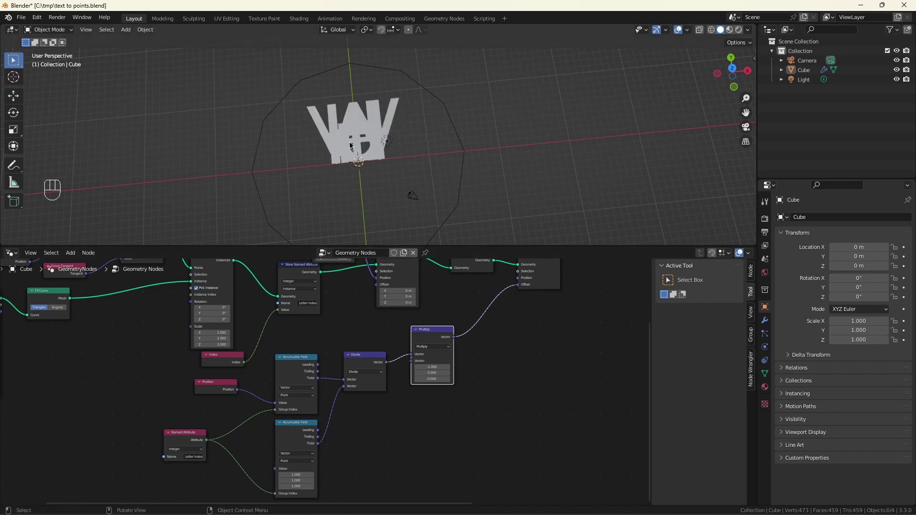
scroll(up, 3)
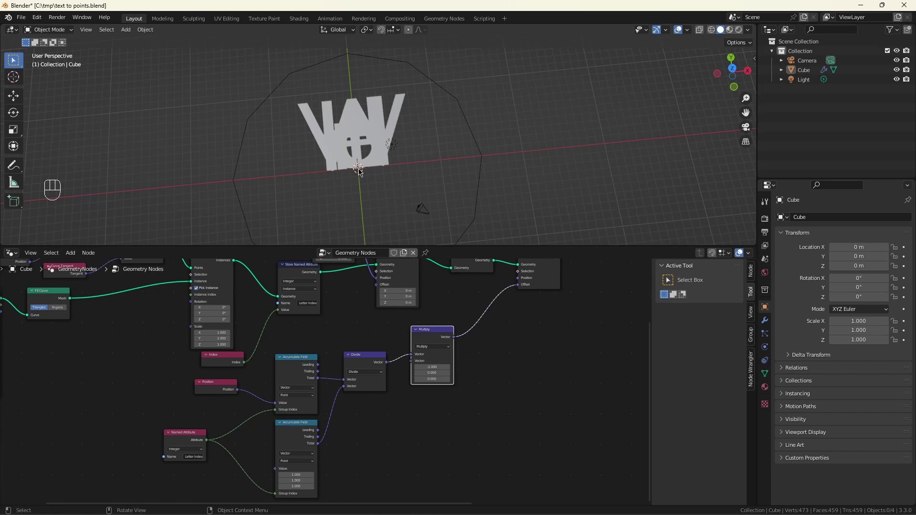
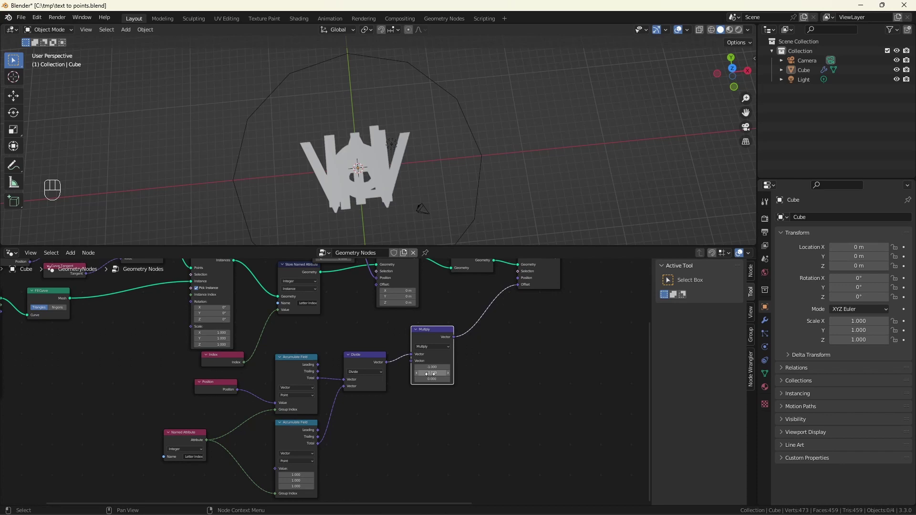
key(ctrl+z)
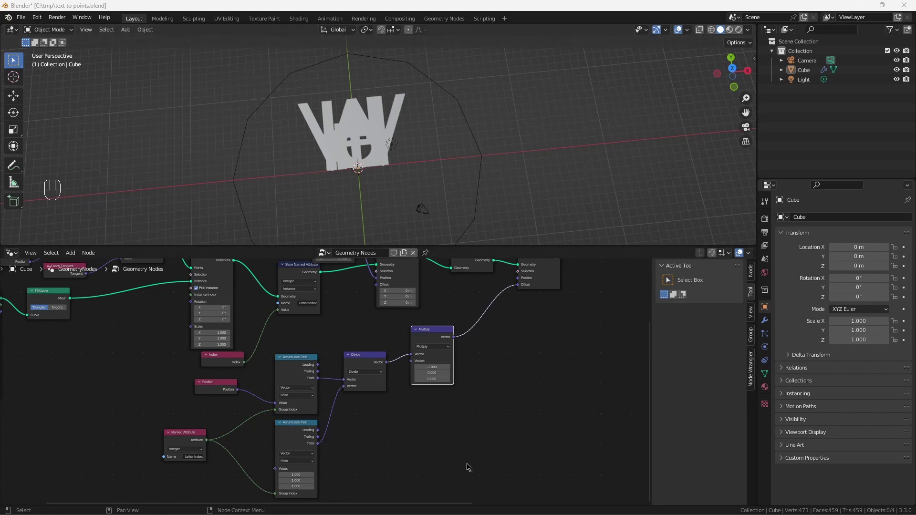
Set the Multiply X factor to -1 and add a Vector Named Attribute reading 'Letter Tan'
scroll(up, 3)
click(390, 438)
key(shift+a)
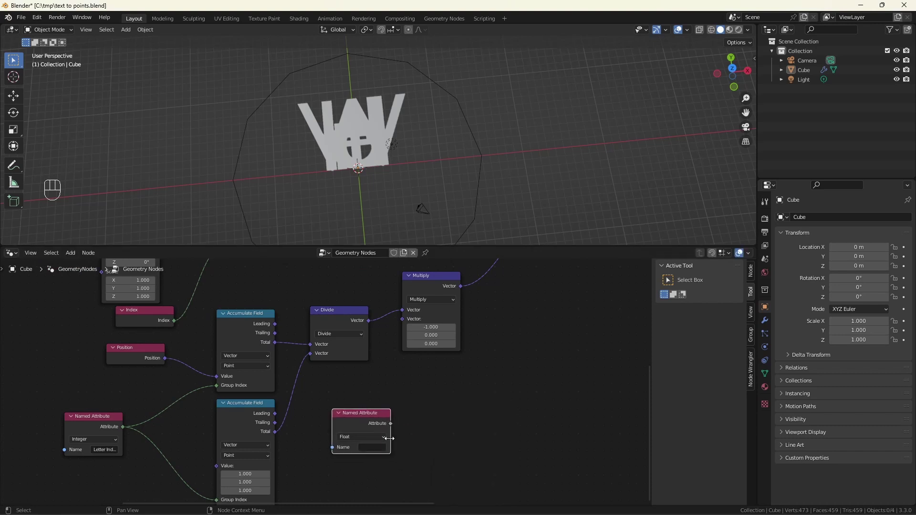
drag(370, 444, 367, 465)
drag(377, 445, 395, 403)
drag(368, 419, 386, 438)
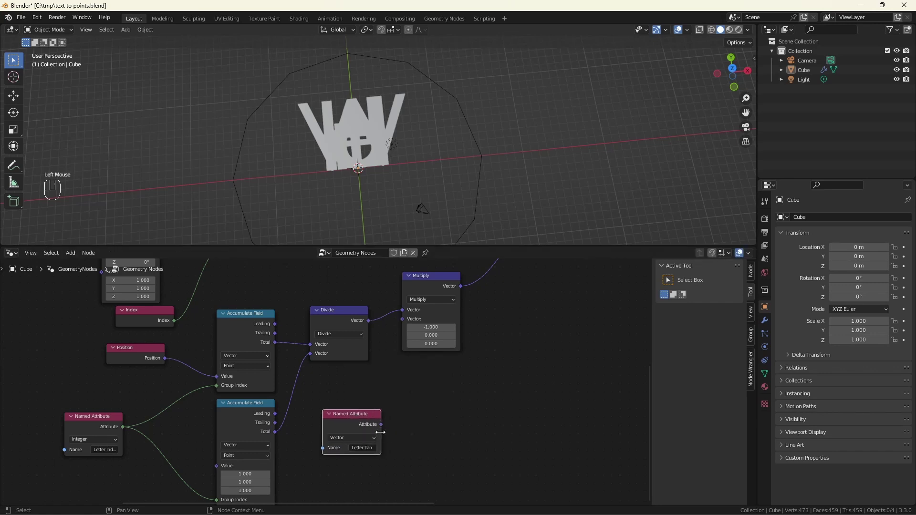
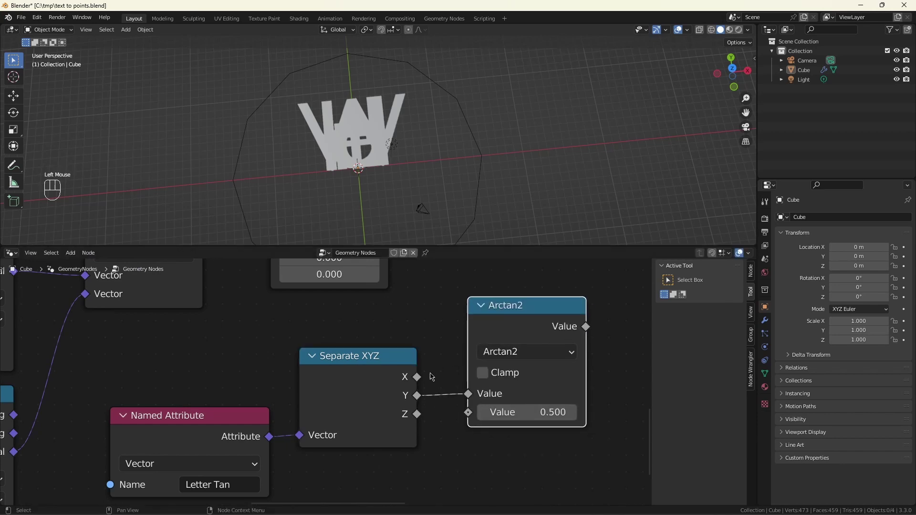
Route Letter Tan through Separate XYZ into Arctan2 and add a Vector Rotate node beside it
drag(422, 378, 457, 420)
scroll(down, 3)
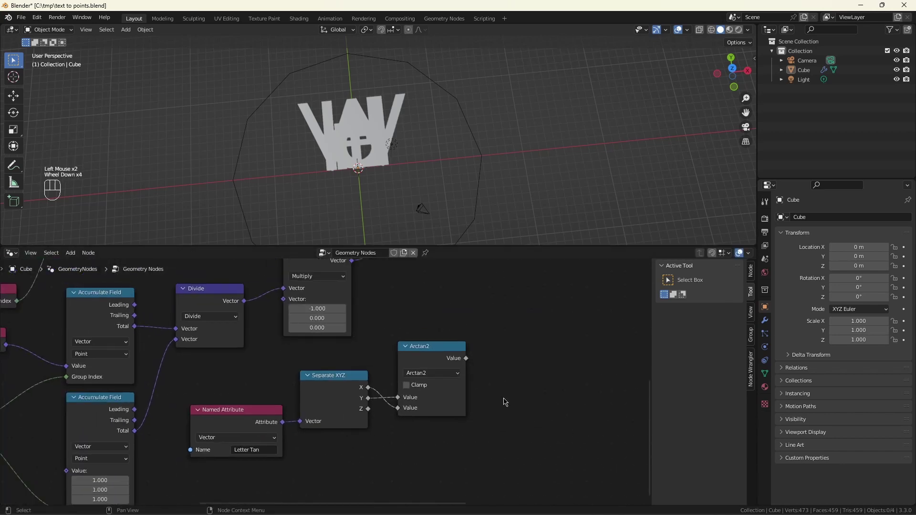
scroll(down, 3)
scroll(up, 3)
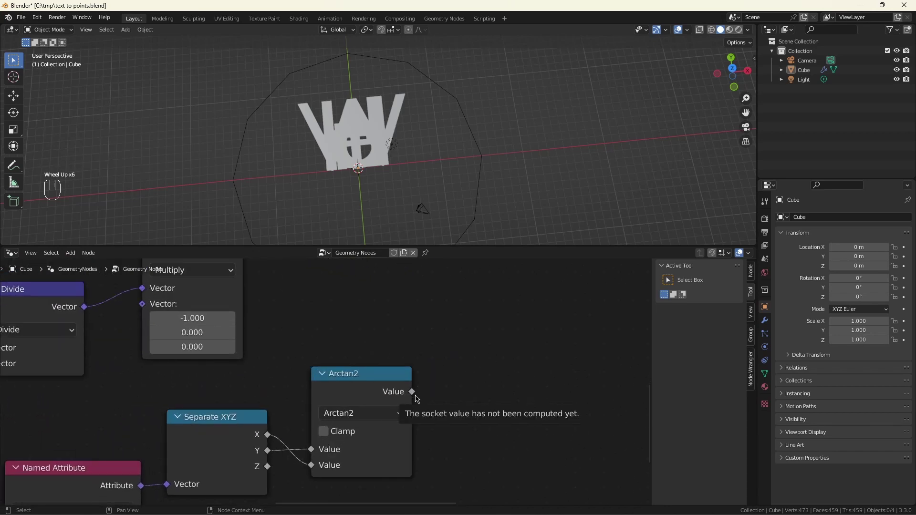
drag(414, 394, 497, 398)
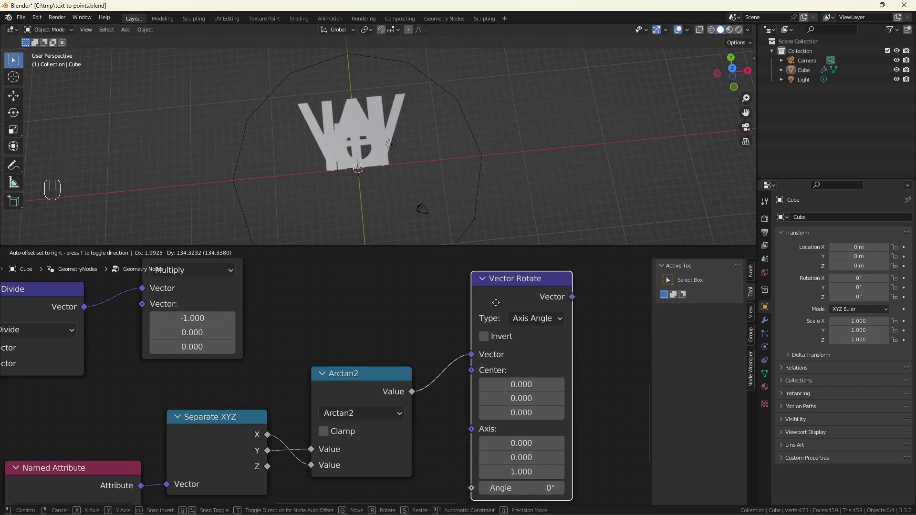
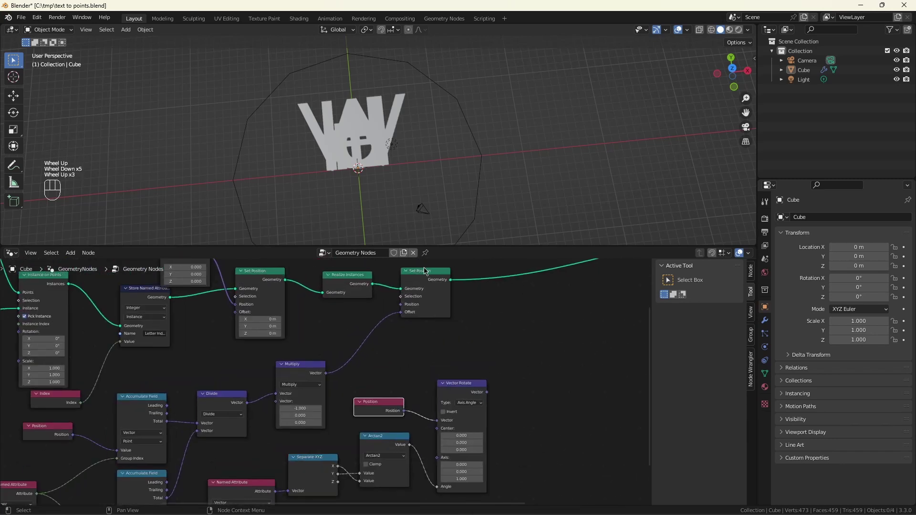
Duplicate the last Set Position node and chain it to take the Vector Rotate result as Position
click(426, 269)
click(425, 277)
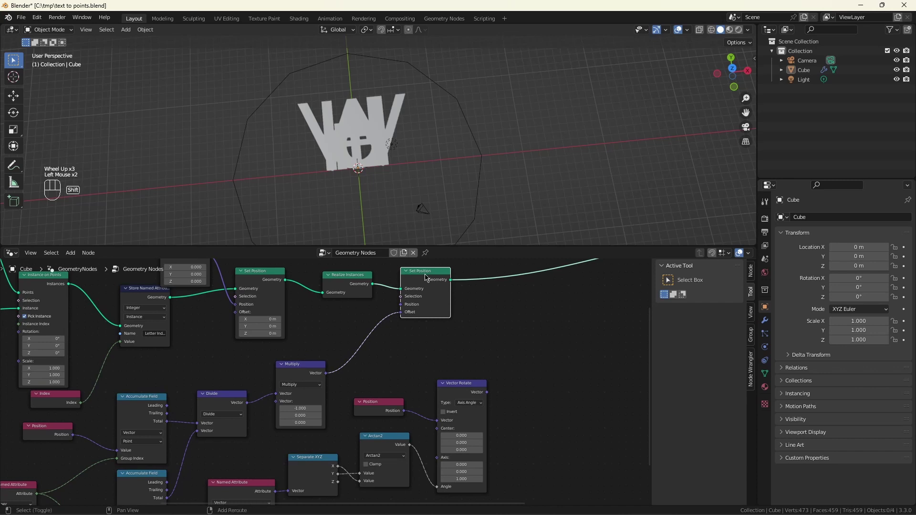
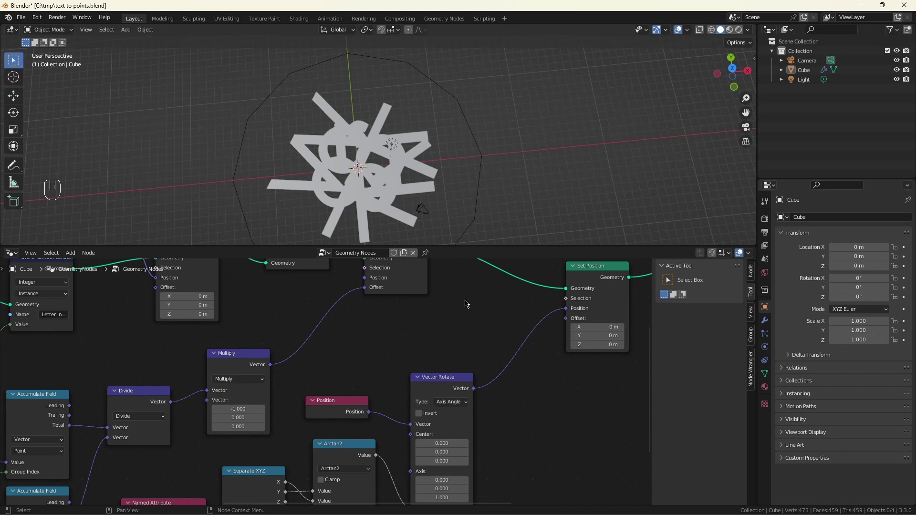
key(ctrl+z)
key(Escape)
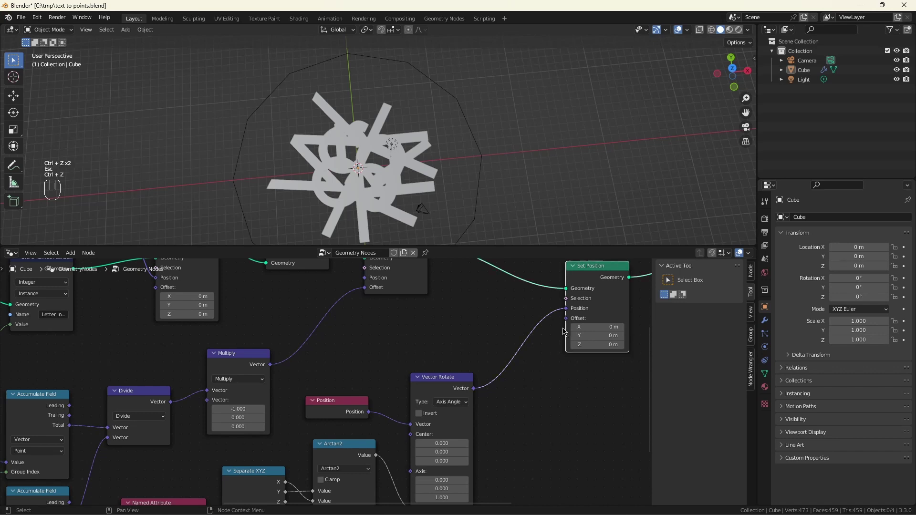
Feed a Vector Named Attribute 'Letter Pos' into the new Set Position Offset socket
drag(568, 322, 530, 377)
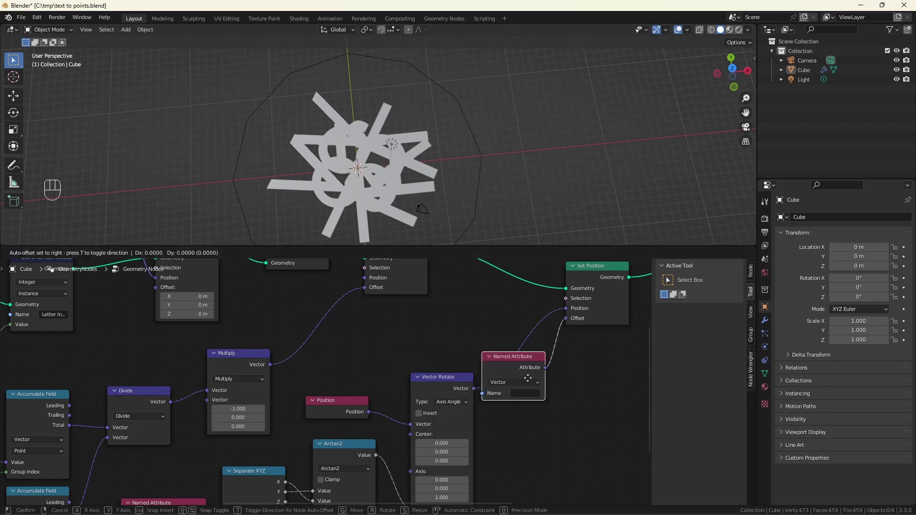
drag(469, 355, 500, 418)
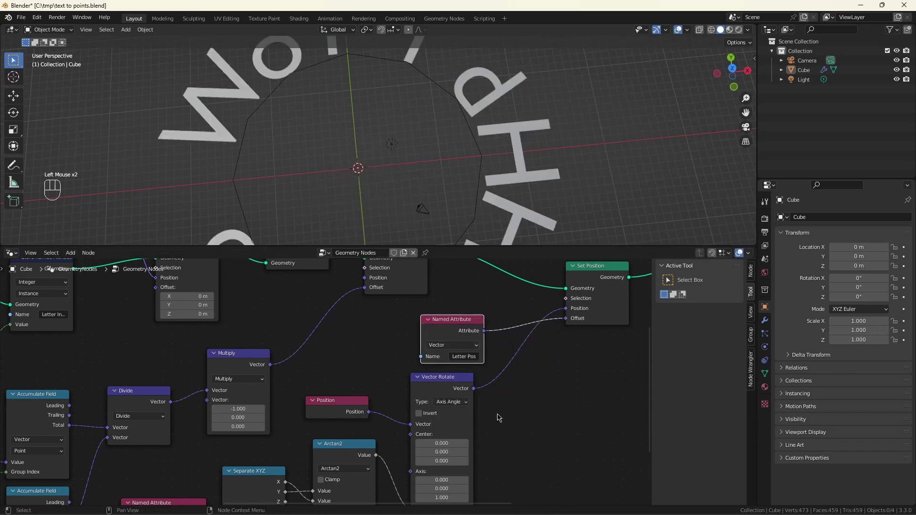
scroll(down, 3)
scroll(down, 3)
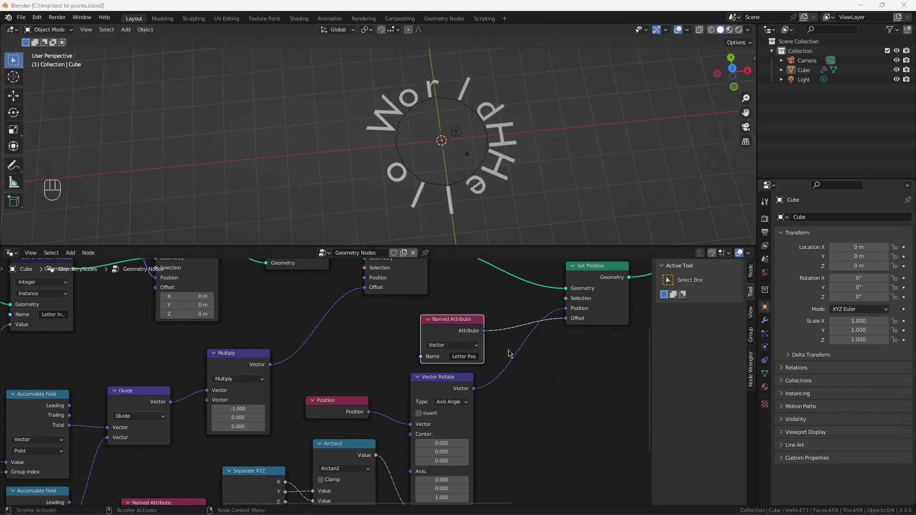
scroll(down, 3)
scroll(up, 3)
click(346, 406)
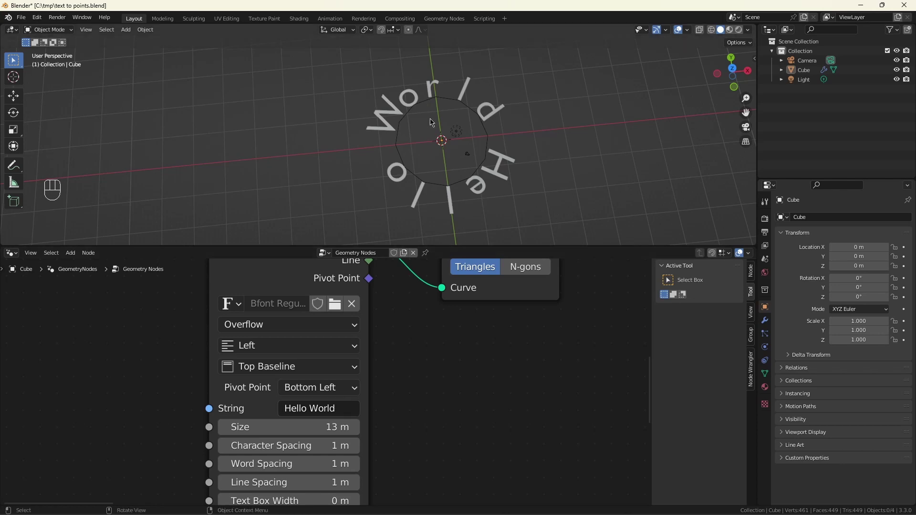
scroll(down, 3)
scroll(down, 3)
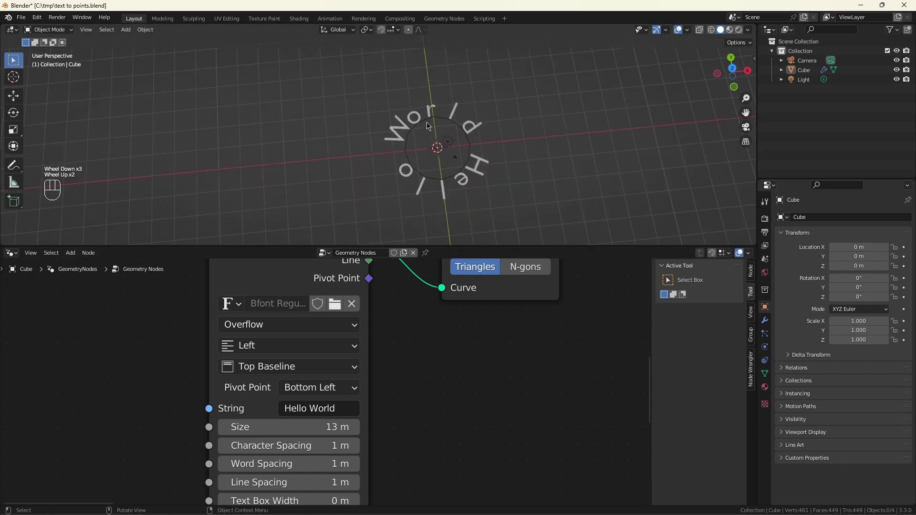